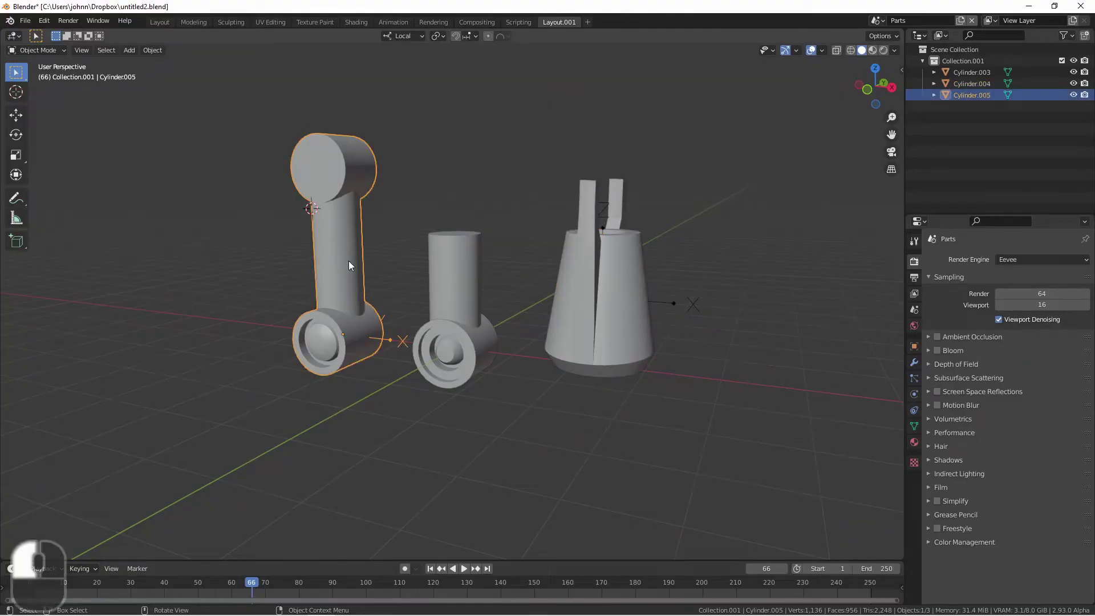
Select the middle joint piece to start fitting it onto the upper arm link.
left_click_drag(458, 272, 620, 274)
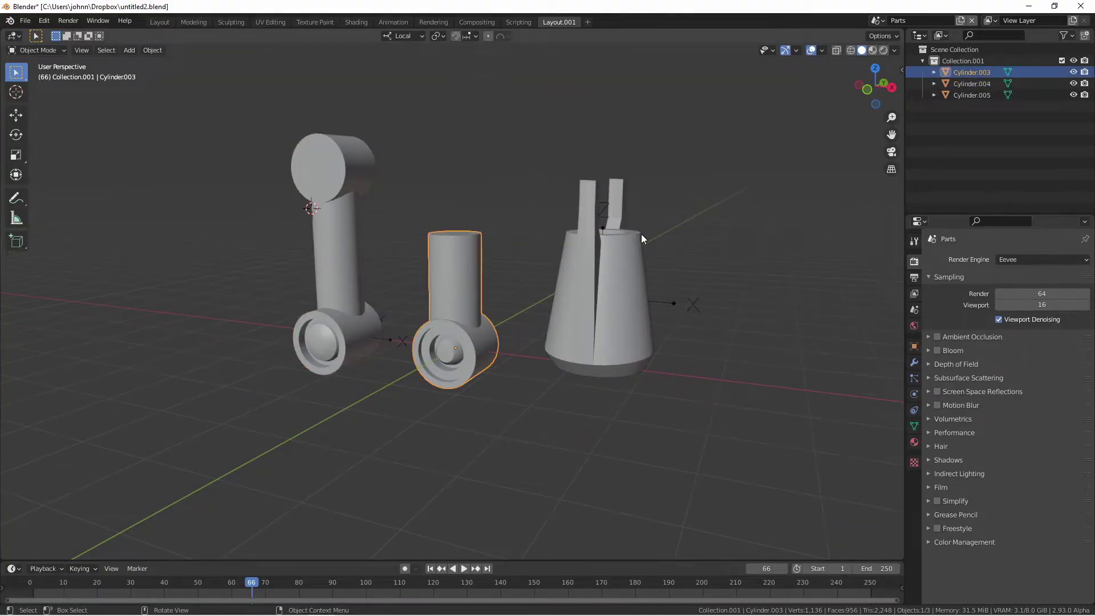
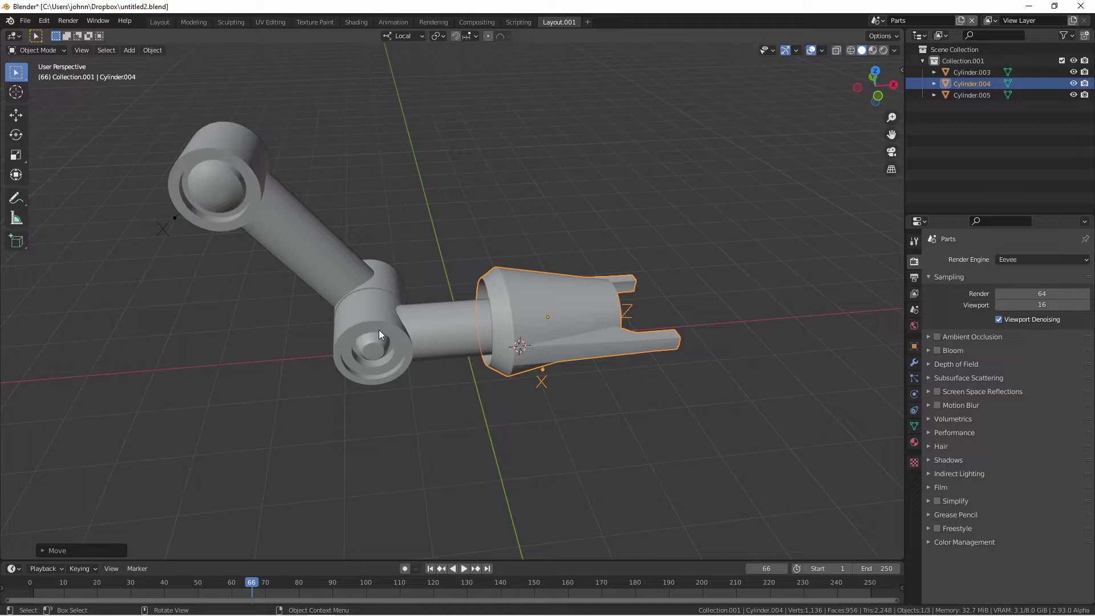
Select the upper arm link as the parent object for the other arm parts.
left_click(381, 333)
left_click_drag(290, 213, 289, 214)
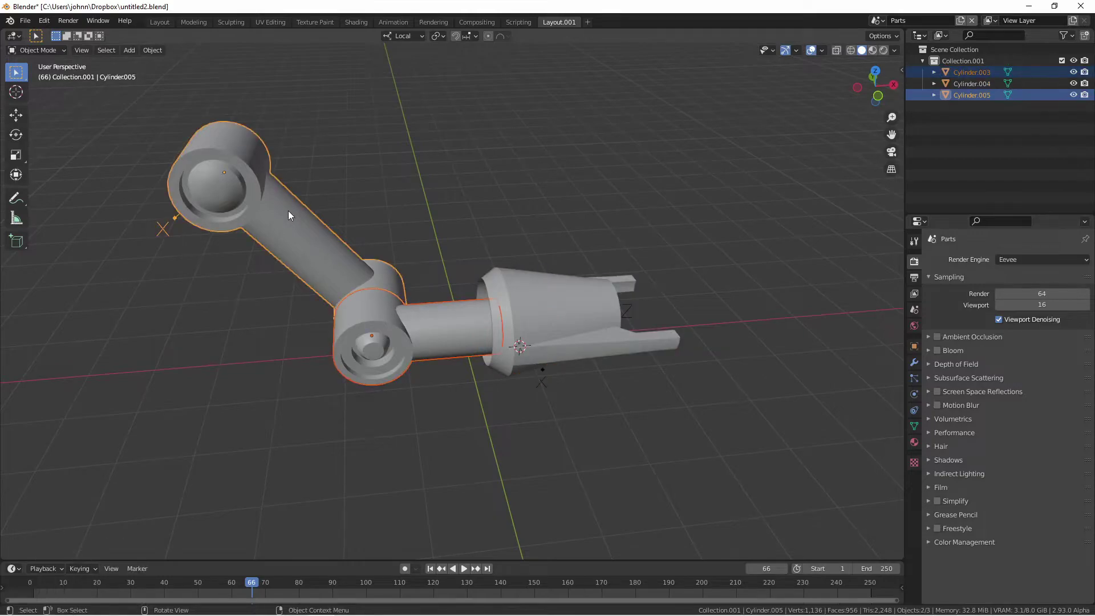
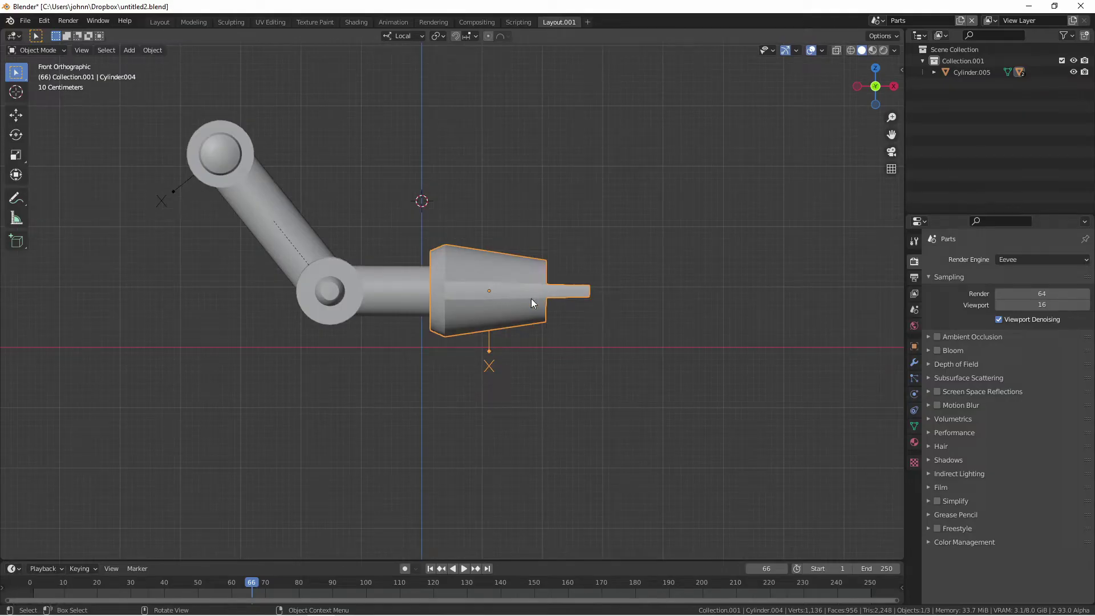
Slide the gripper along its own local axis further onto the joint shaft.
key("g")
left_click_drag(510, 295, 534, 296)
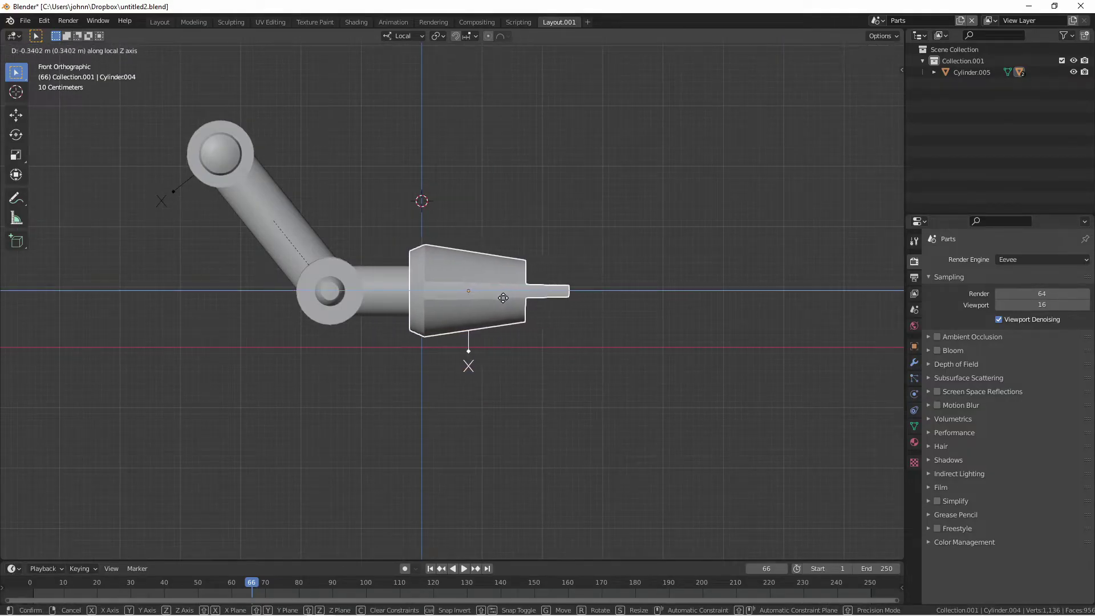
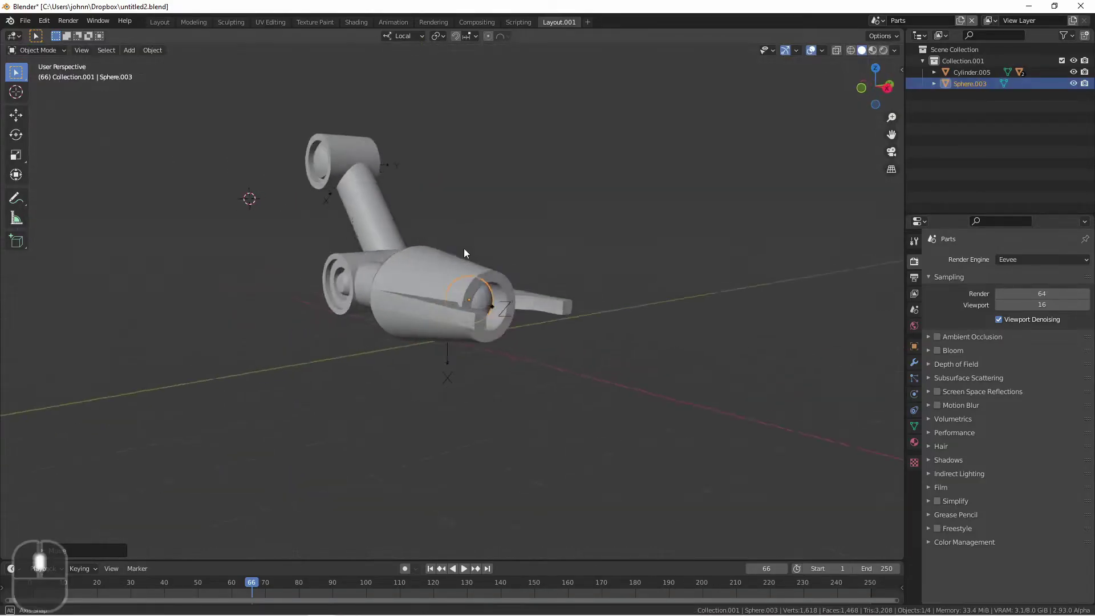
Zoom the viewport in toward the new sphere being seated in the gripper socket.
scroll("up", 3)
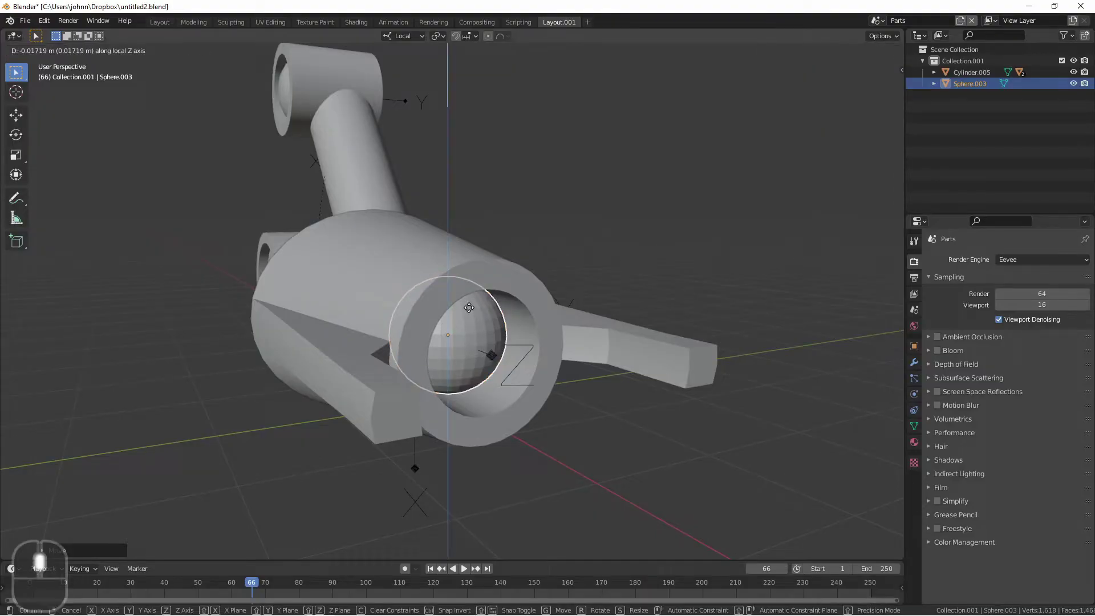
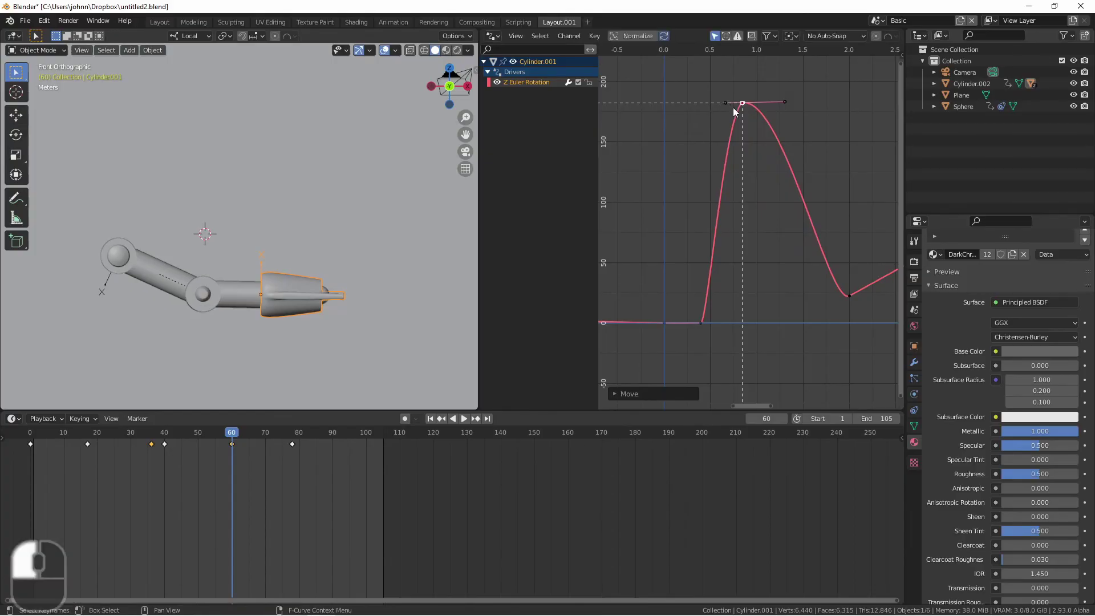
Recentre the driver curve in the graph and advance the animation to frame 93.
left_click_drag(748, 103, 780, 258)
scroll("down", 3)
scroll("down", 3)
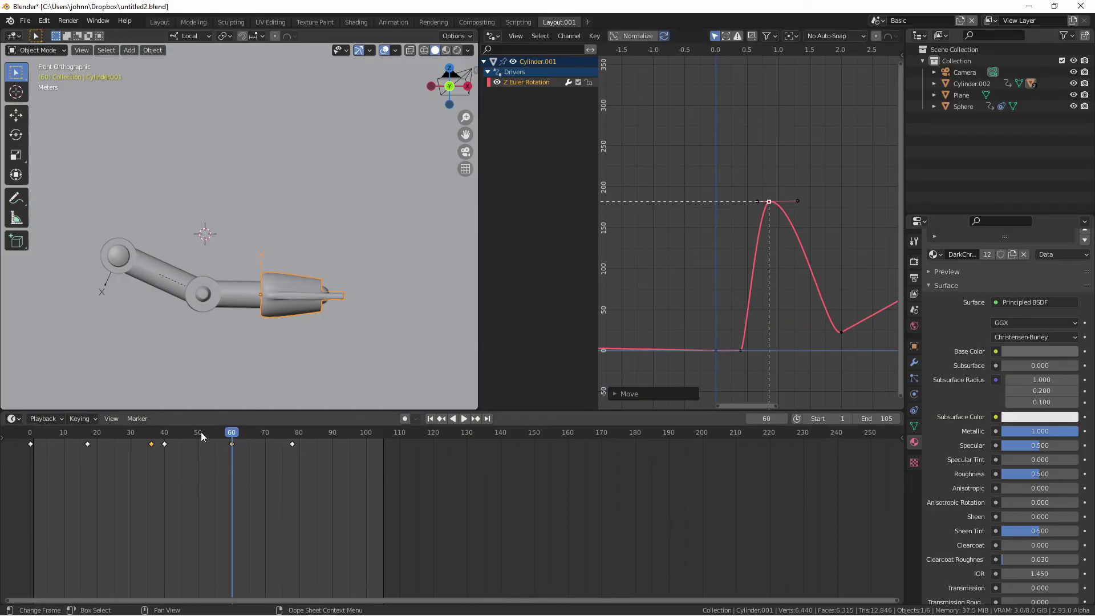
left_click_drag(224, 434, 216, 442)
Delete the curve points after the peak, then select the peak point to lower it.
left_click(838, 335)
left_click_drag(792, 274, 754, 297)
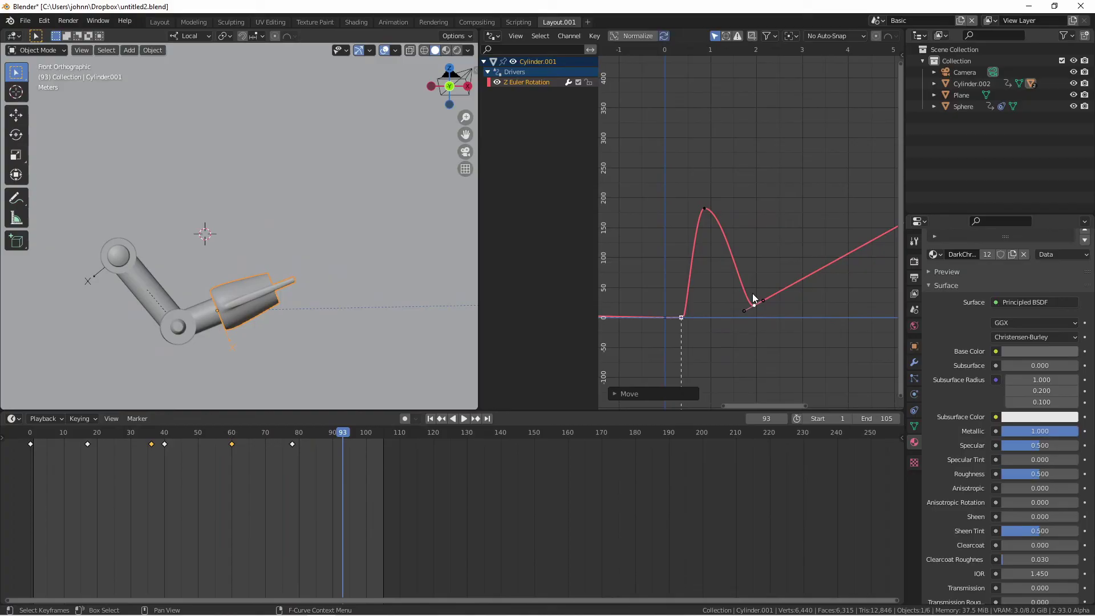
key("x")
left_click(748, 299)
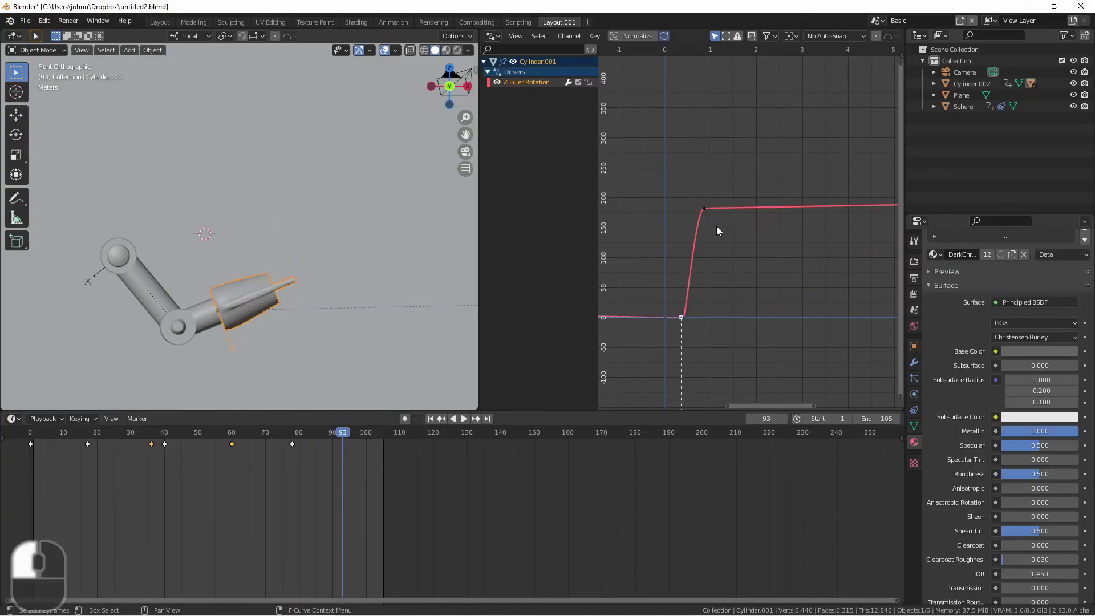